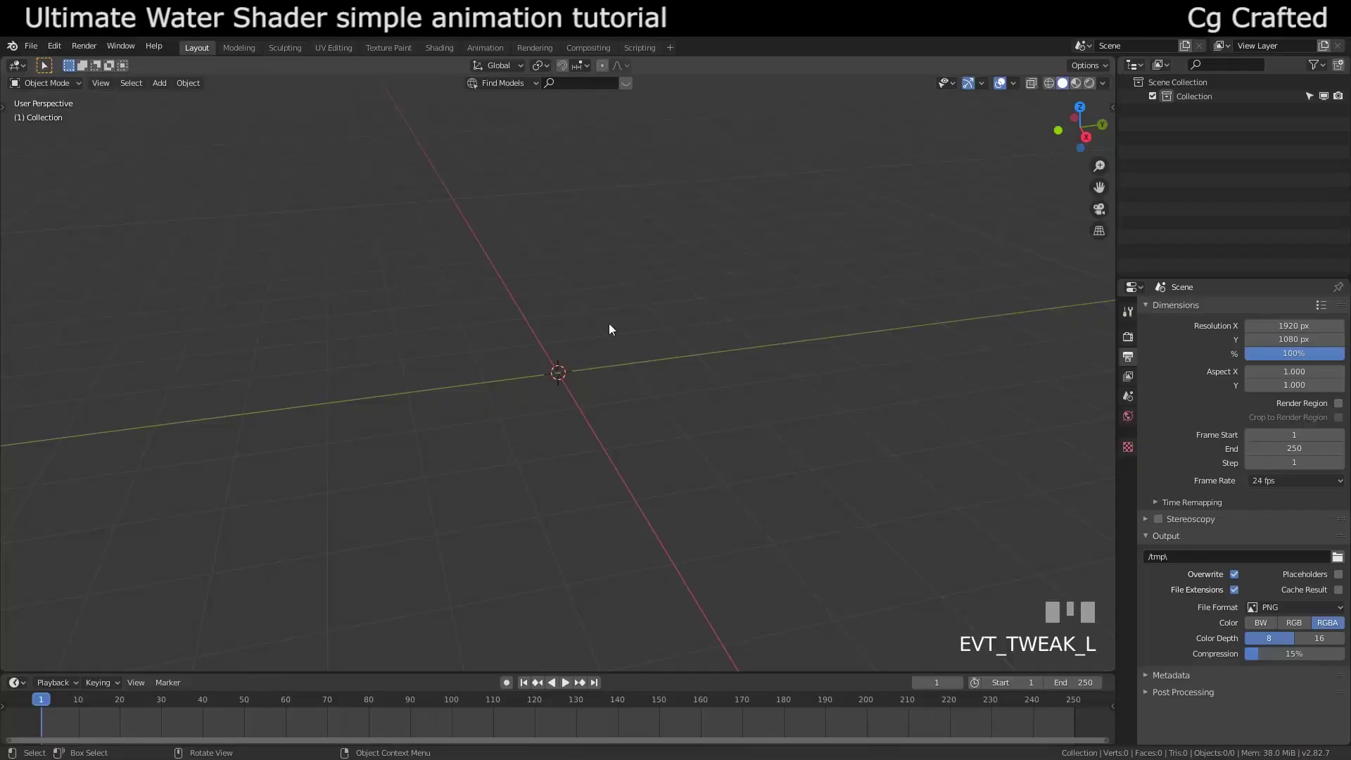
- Bring up the Add menu (Shift+A) over the empty scene to insert the water plane
{"action": "left_click", "coordinate": [535, 399]}
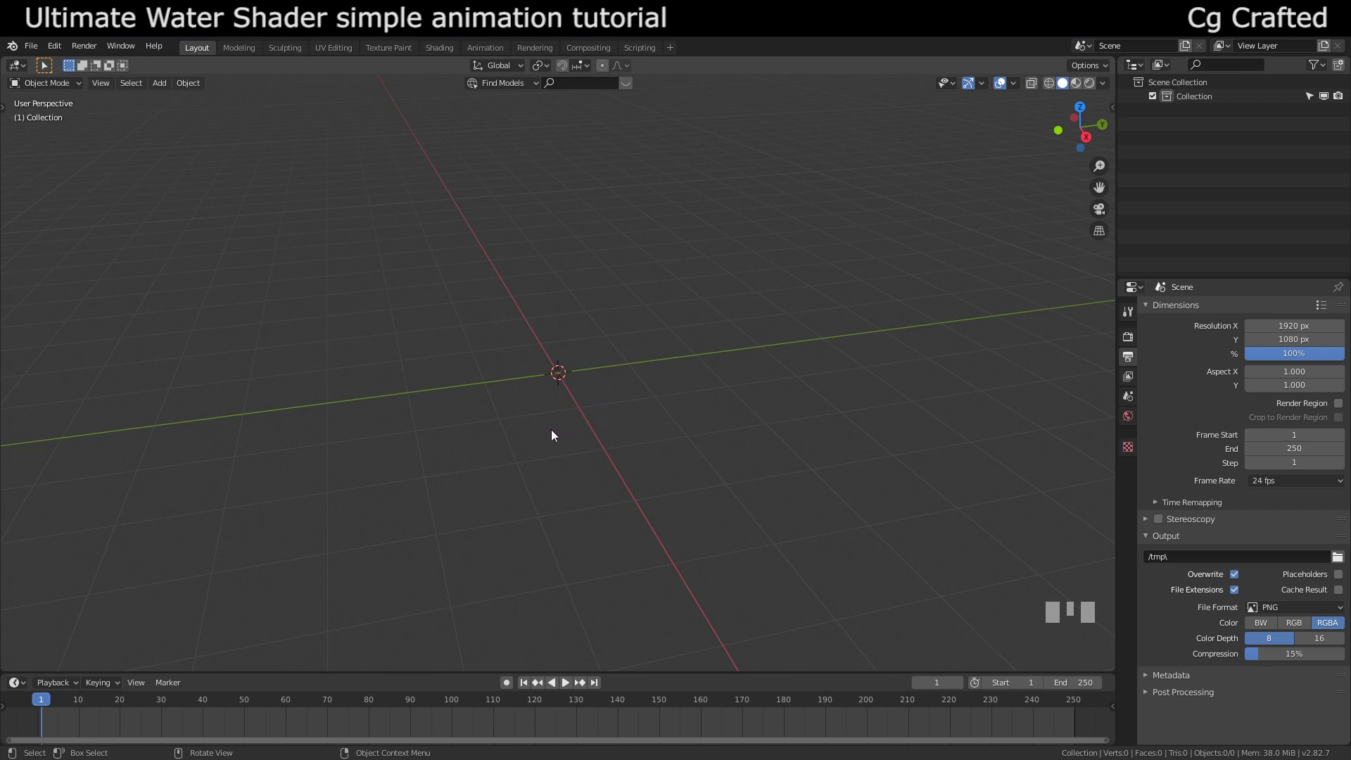
{"action": "left_click_drag", "start_coordinate": [685, 465], "coordinate": [617, 424]}
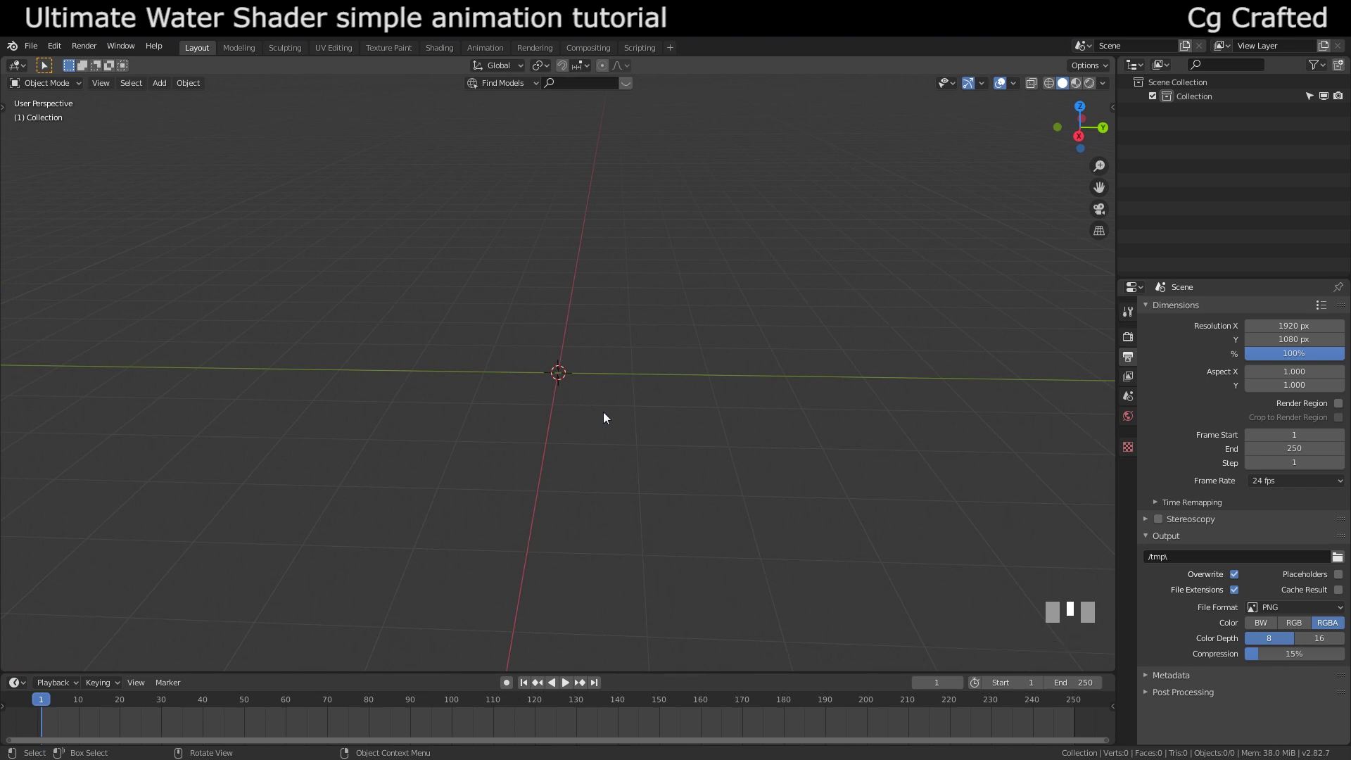
{"action": "key", "text": "shift+a"}
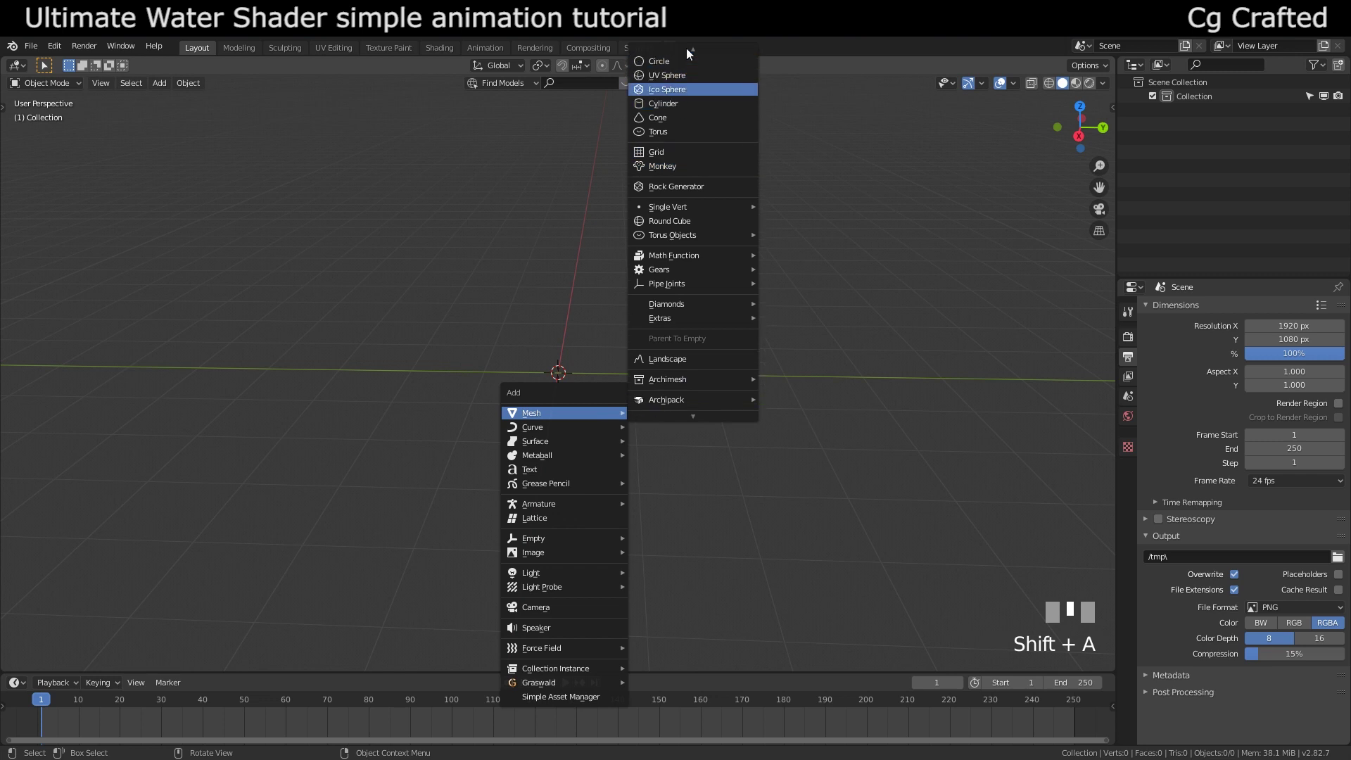
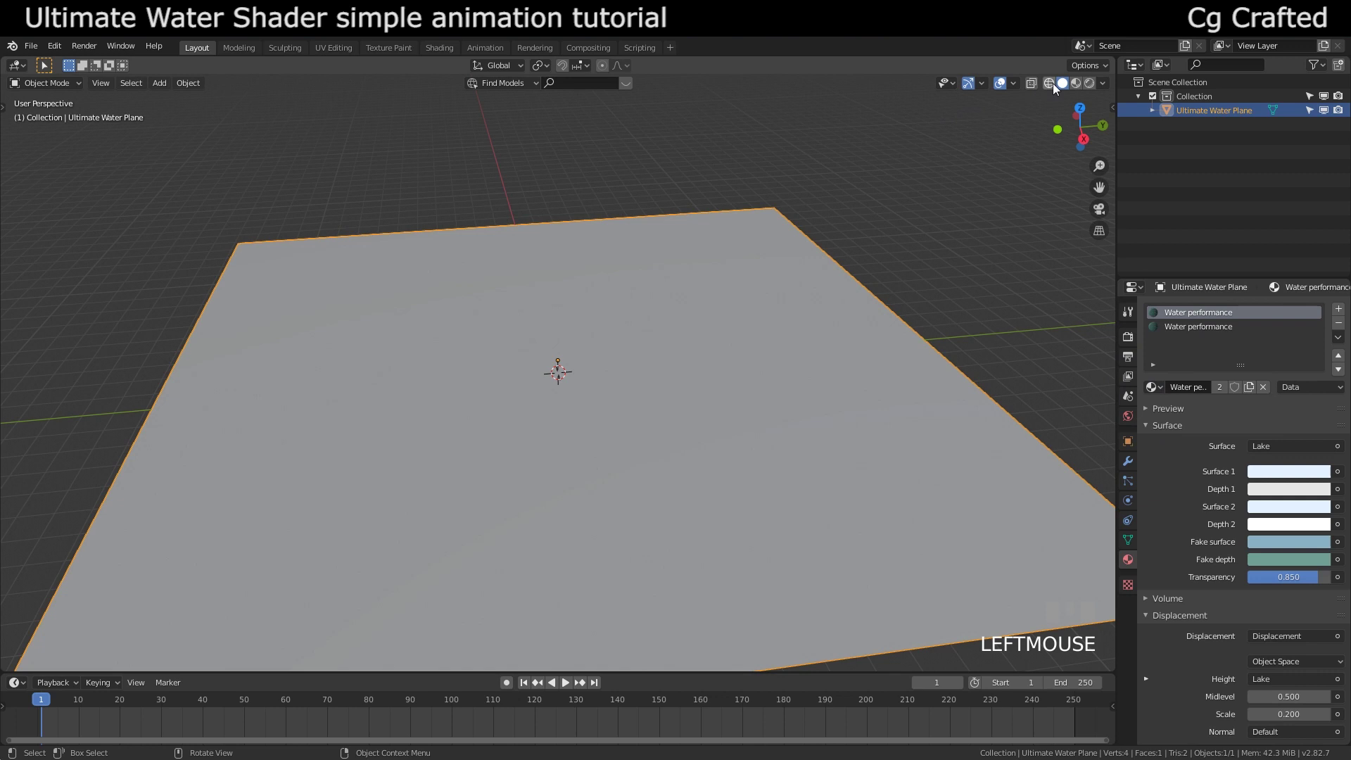
- Switch viewport shading to Material Preview so the Lake water material renders on the plane
{"action": "left_click", "coordinate": [1077, 82]}
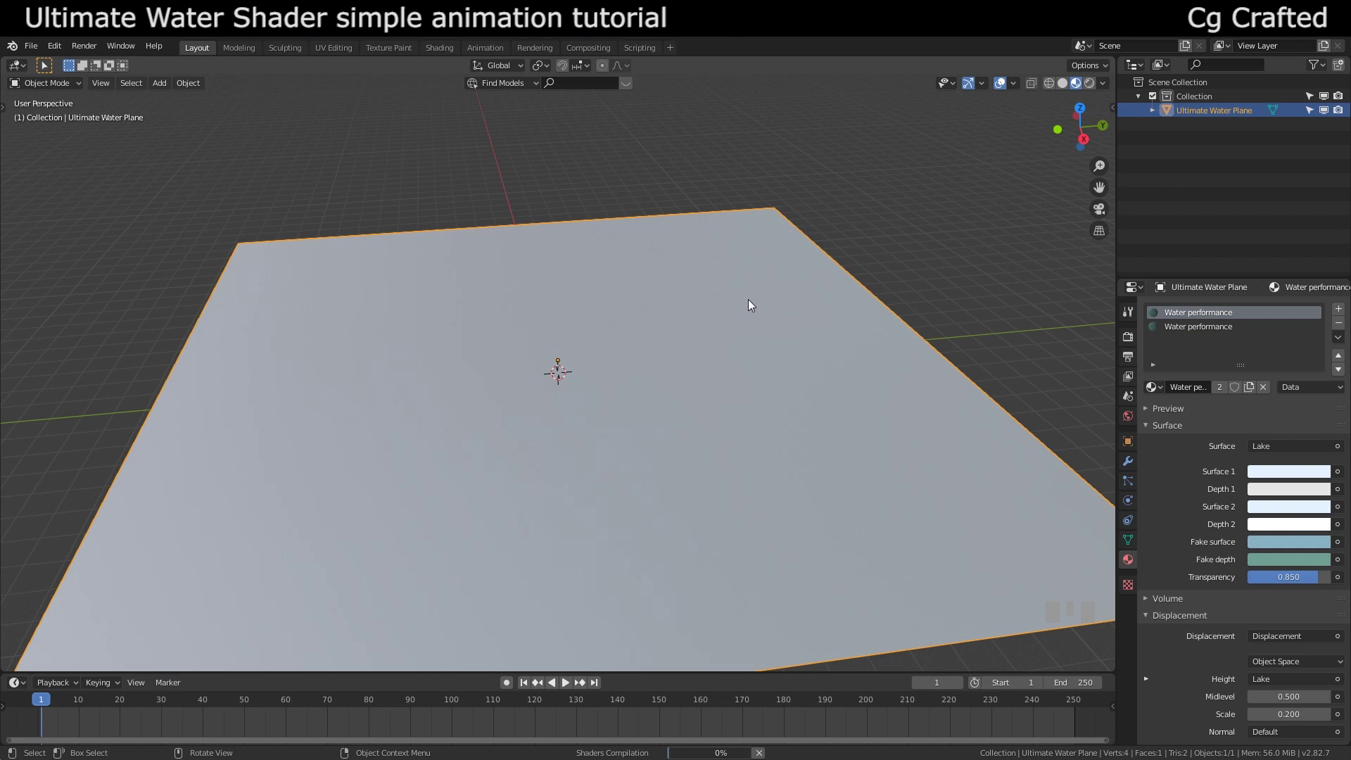
{"action": "scroll", "scroll_direction": "up", "scroll_amount": 3}
{"action": "scroll", "scroll_direction": "down", "scroll_amount": 3}
{"action": "scroll", "scroll_direction": "up", "scroll_amount": 3}
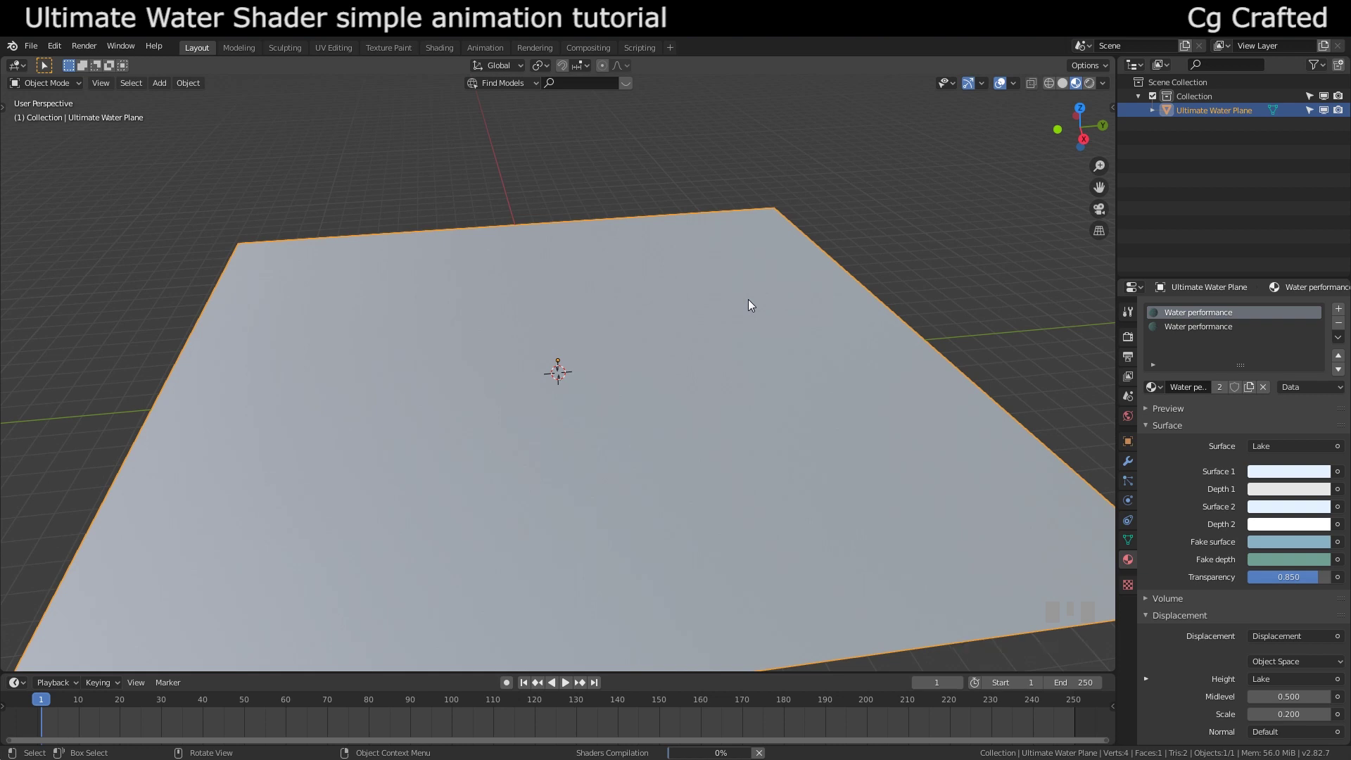
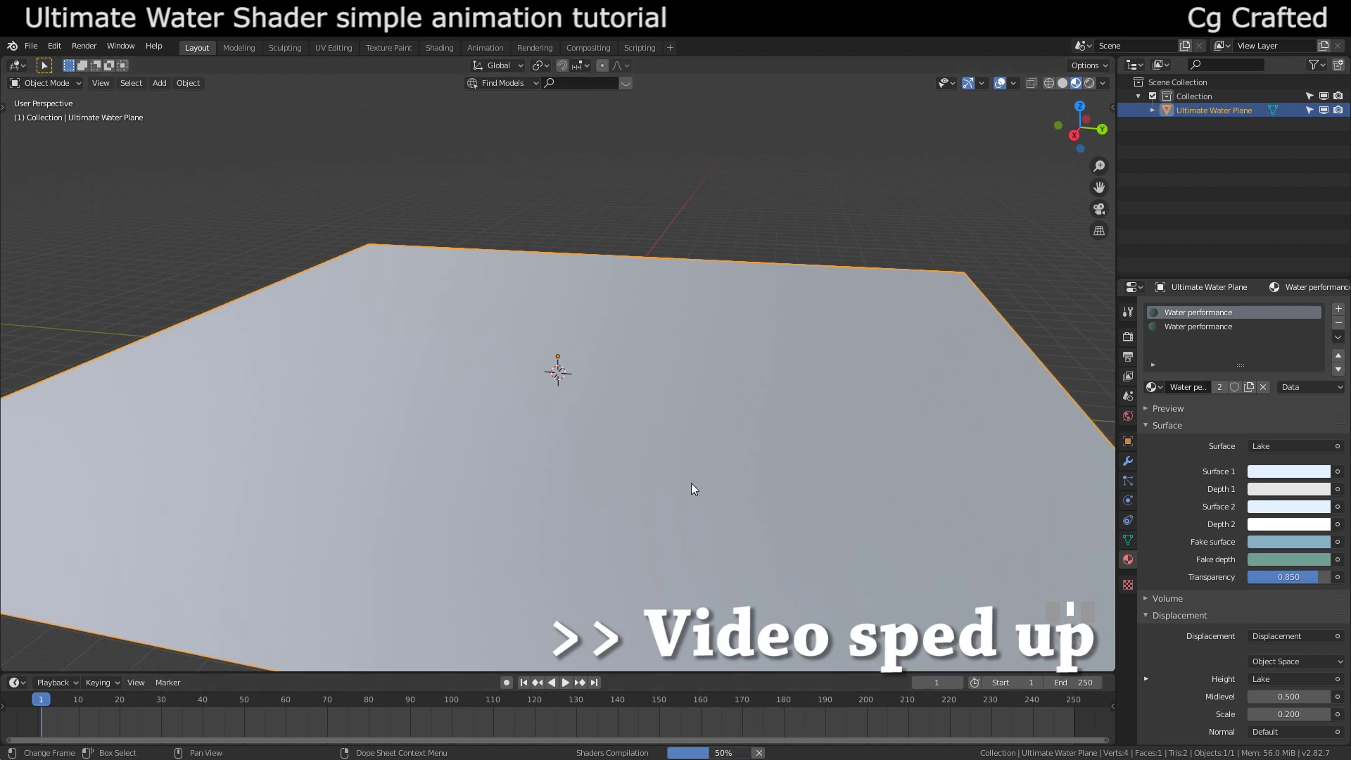
{"action": "scroll", "scroll_direction": "up", "scroll_amount": 3}
{"action": "left_click_drag", "start_coordinate": [764, 443], "coordinate": [776, 432]}
{"action": "scroll", "scroll_direction": "up", "scroll_amount": 3}
{"action": "left_click_drag", "start_coordinate": [795, 418], "coordinate": [449, 225]}
- Move the view down close to the rippling water surface and deselect the plane
{"action": "scroll", "scroll_direction": "up", "scroll_amount": 3}
{"action": "scroll", "scroll_direction": "down", "scroll_amount": 3}
{"action": "left_click", "coordinate": [449, 226]}
{"action": "middle_click", "coordinate": [392, 223]}
{"action": "left_click", "coordinate": [616, 407]}
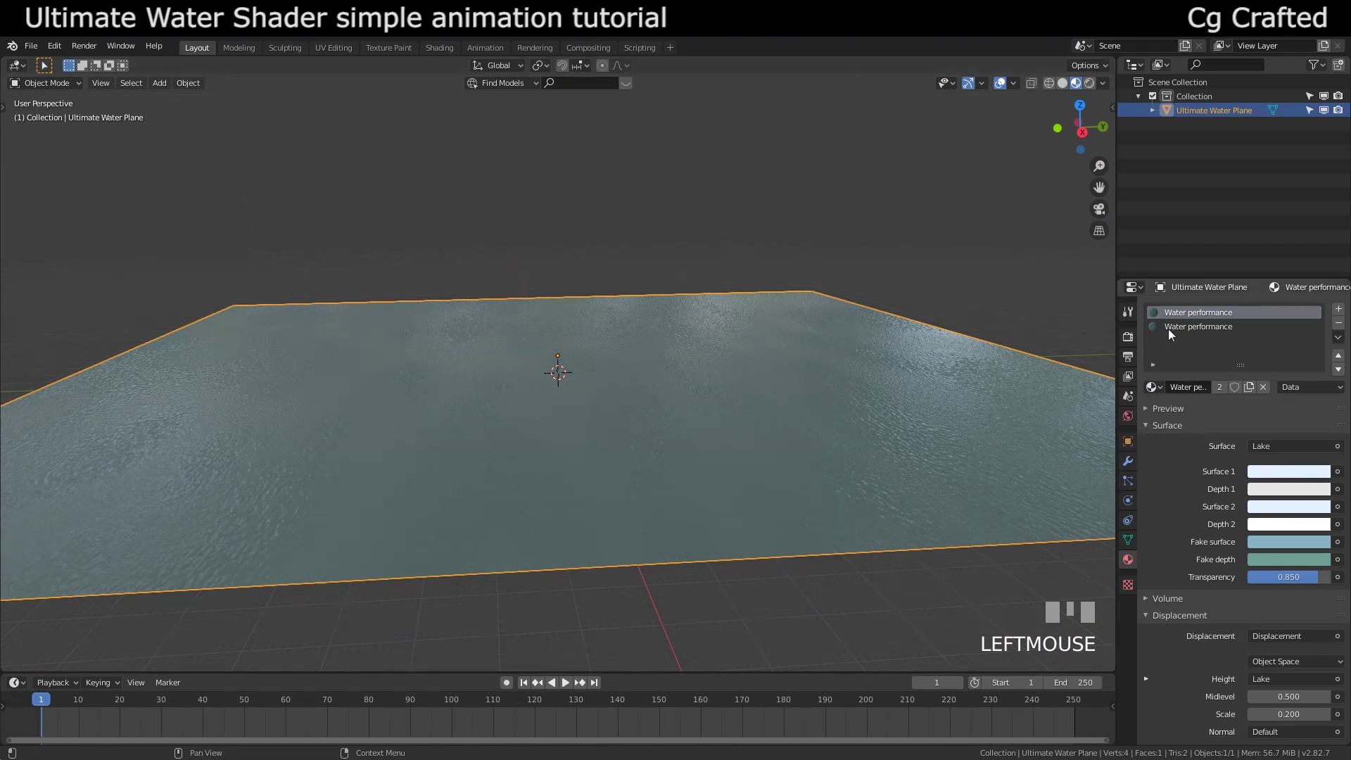
{"action": "left_click_drag", "start_coordinate": [505, 230], "coordinate": [603, 272]}
{"action": "scroll", "scroll_direction": "up", "scroll_amount": 3}
{"action": "left_click", "coordinate": [604, 272]}
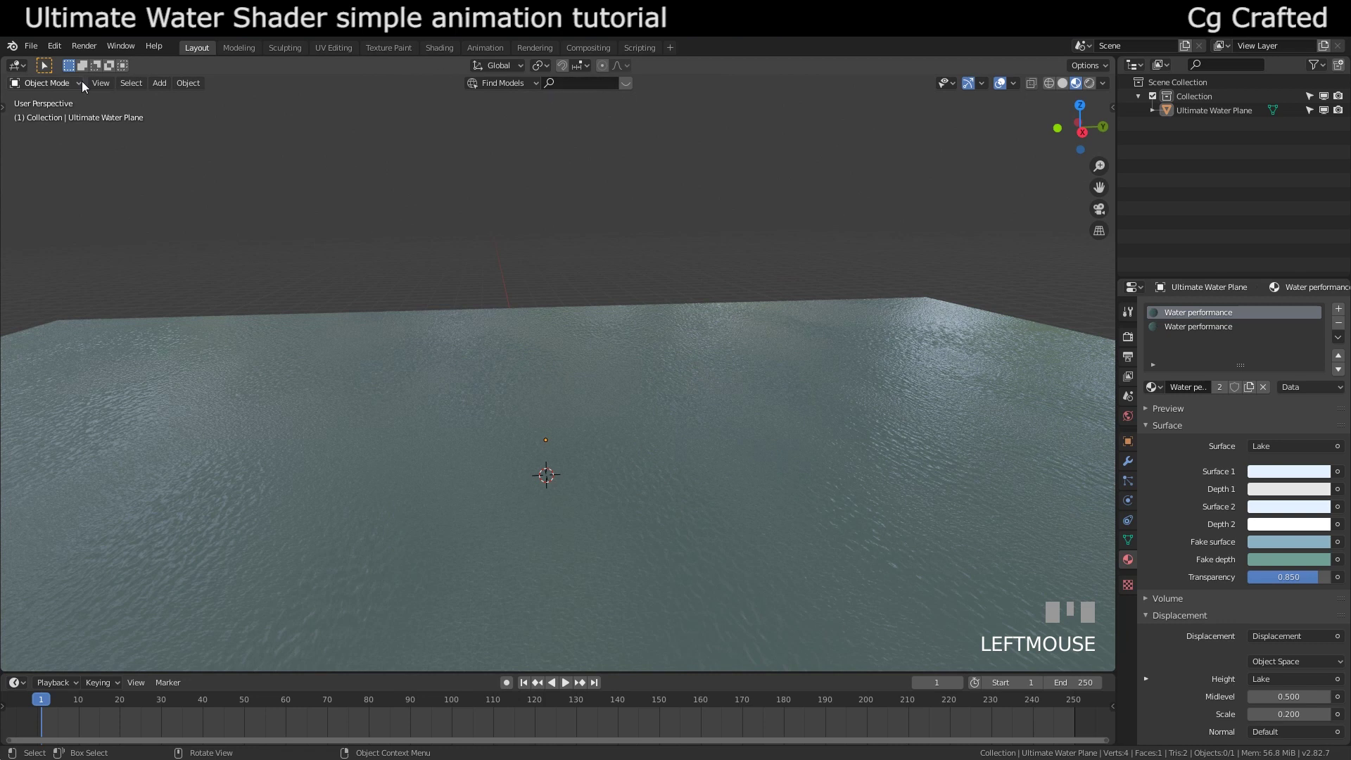
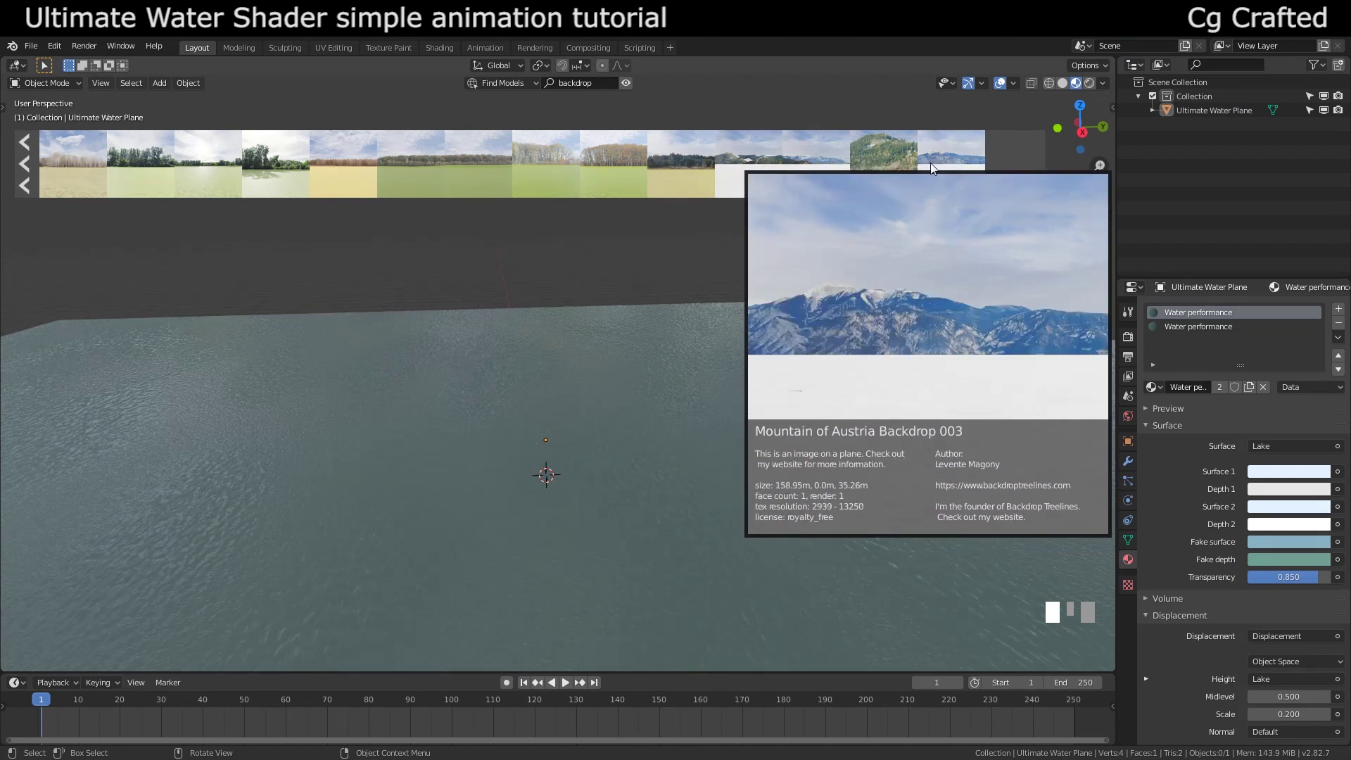
- Drop the Mountain of Austria backdrop asset into the viewport
{"action": "left_click_drag", "start_coordinate": [506, 391], "coordinate": [498, 369]}
{"action": "scroll", "scroll_direction": "down", "scroll_amount": 3}
{"action": "left_click", "coordinate": [498, 368]}
{"action": "left_click_drag", "start_coordinate": [510, 404], "coordinate": [771, 377]}
{"action": "scroll", "scroll_direction": "up", "scroll_amount": 3}
- Move the backdrop with G to stand behind the far edge of the water plane
{"action": "key", "text": "g"}
{"action": "left_click", "coordinate": [771, 377]}
{"action": "left_click_drag", "start_coordinate": [766, 382], "coordinate": [885, 343]}
{"action": "key", "text": "g"}
{"action": "left_click", "coordinate": [885, 343]}
{"action": "left_click_drag", "start_coordinate": [743, 425], "coordinate": [590, 452]}
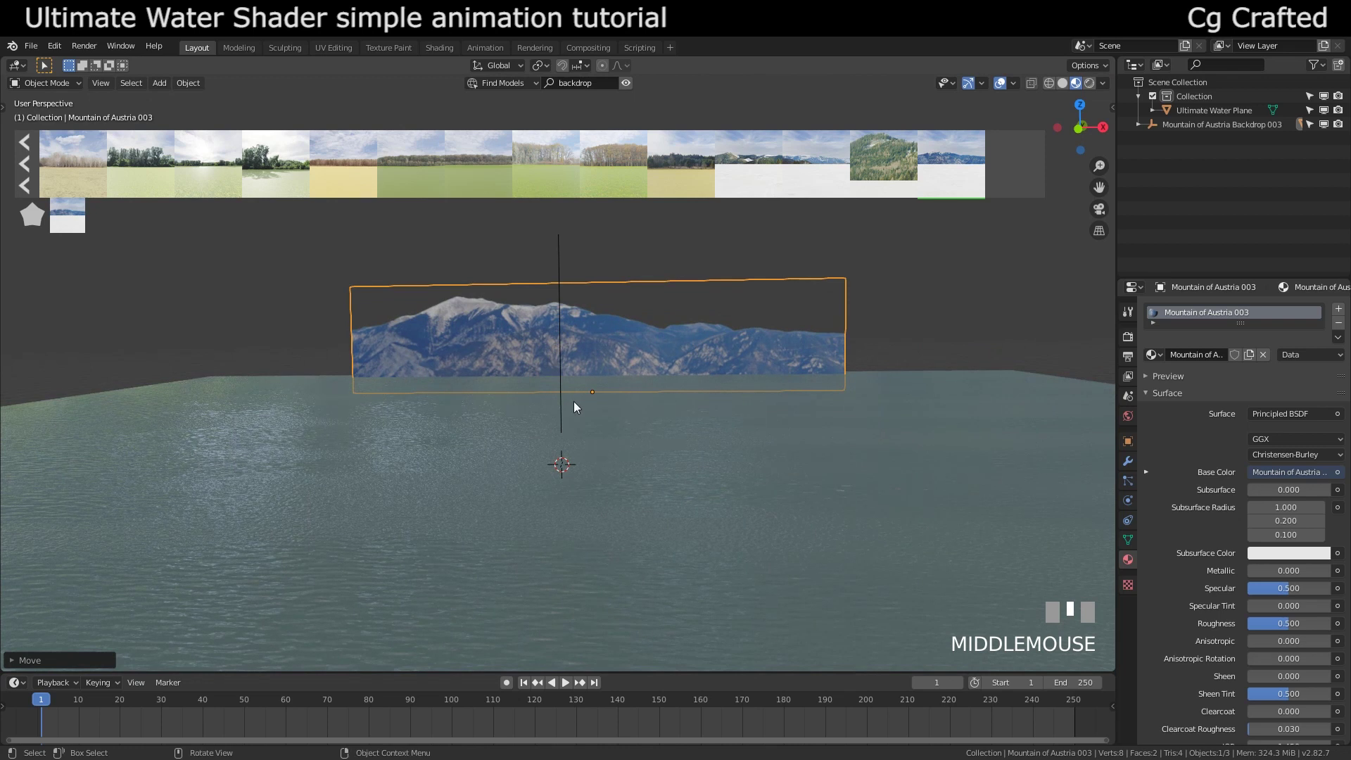
- Add a camera and align it to the current view across the lake toward the mountain
{"action": "key", "text": "shift+a"}
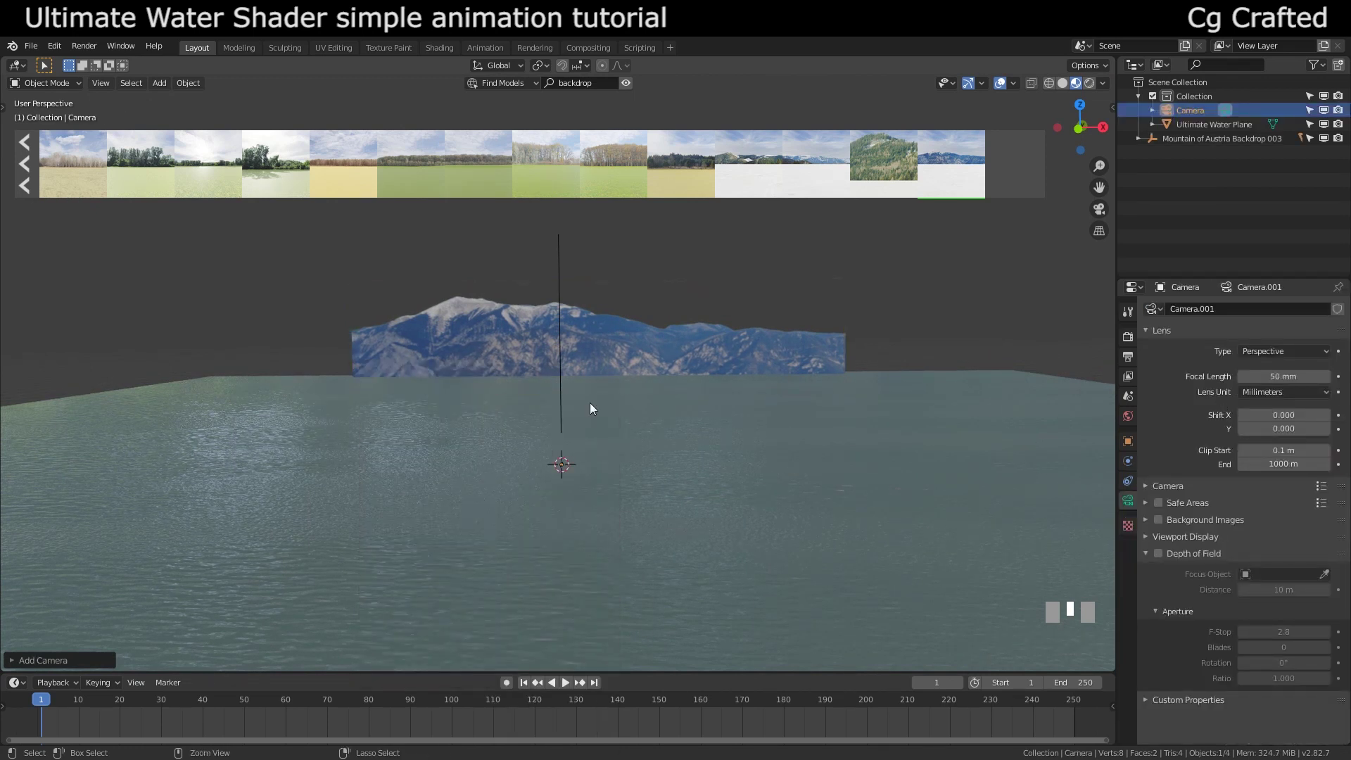
{"action": "left_click_drag", "start_coordinate": [593, 406], "coordinate": [901, 646]}
{"action": "key", "text": "ctrl+alt+KP_0"}
{"action": "middle_click", "coordinate": [861, 609]}
- Reposition the camera with G to refine its framing of the lake and backdrop
{"action": "left_click", "coordinate": [480, 370]}
{"action": "key", "text": "g"}
{"action": "left_click_drag", "start_coordinate": [189, 87], "coordinate": [566, 374]}
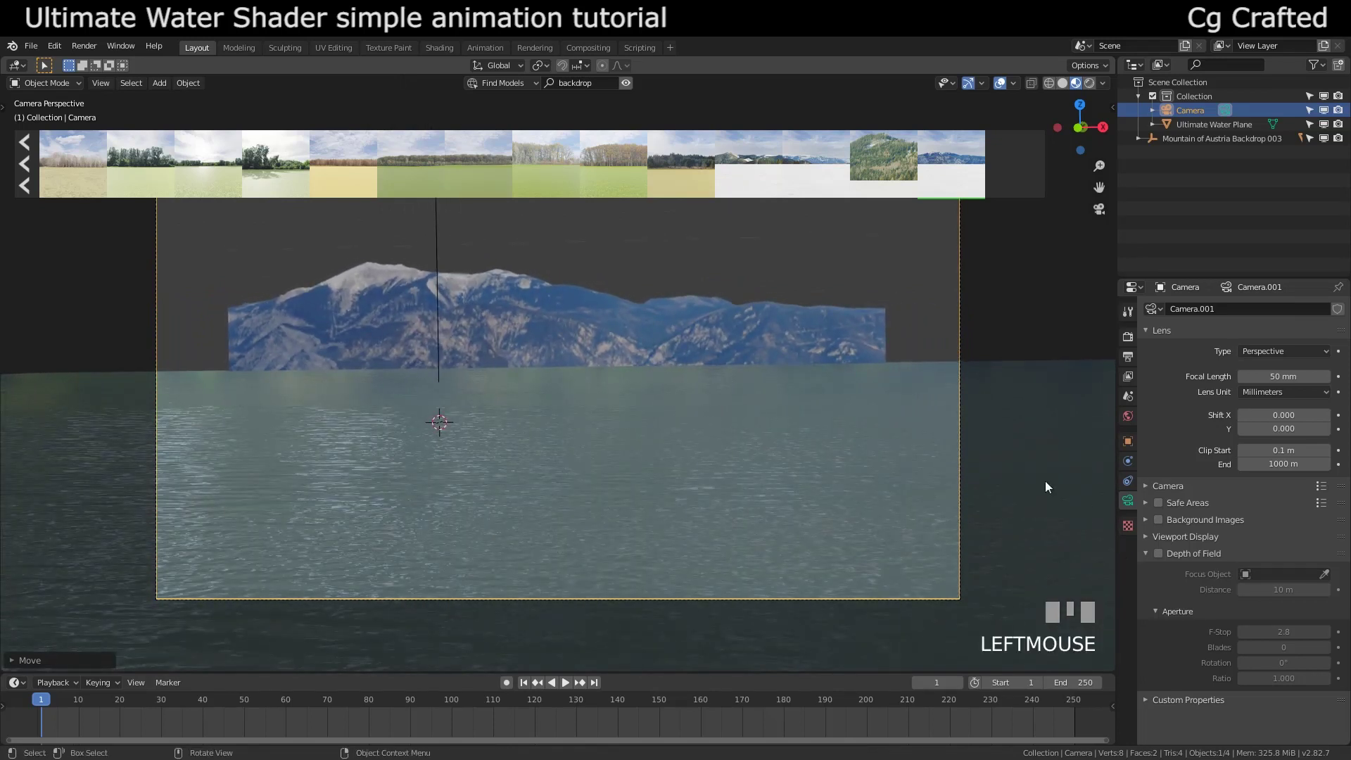
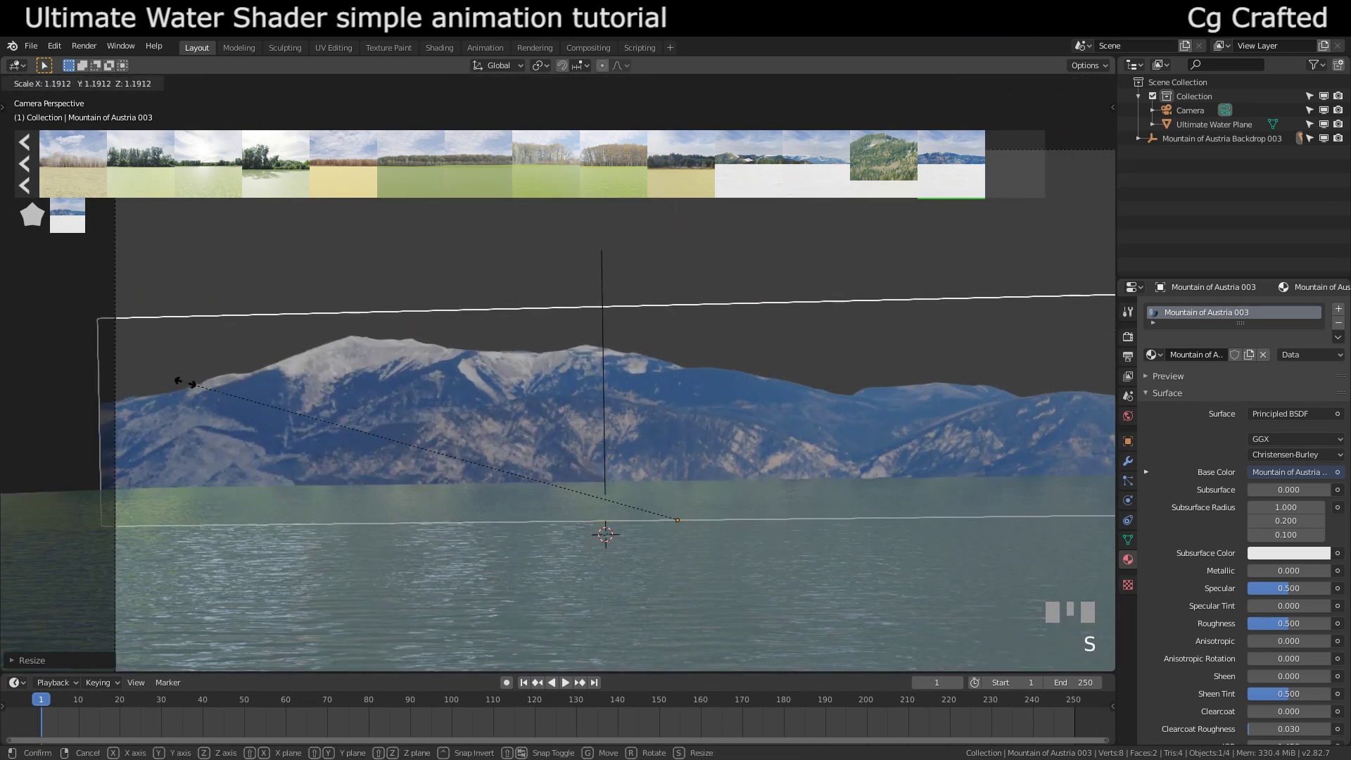
- Scale the Mountain of Austria backdrop up until it spans the camera frame above the water
{"action": "left_click", "coordinate": [207, 385]}
{"action": "scroll", "scroll_direction": "down", "scroll_amount": 3}
{"action": "scroll", "scroll_direction": "up", "scroll_amount": 3}
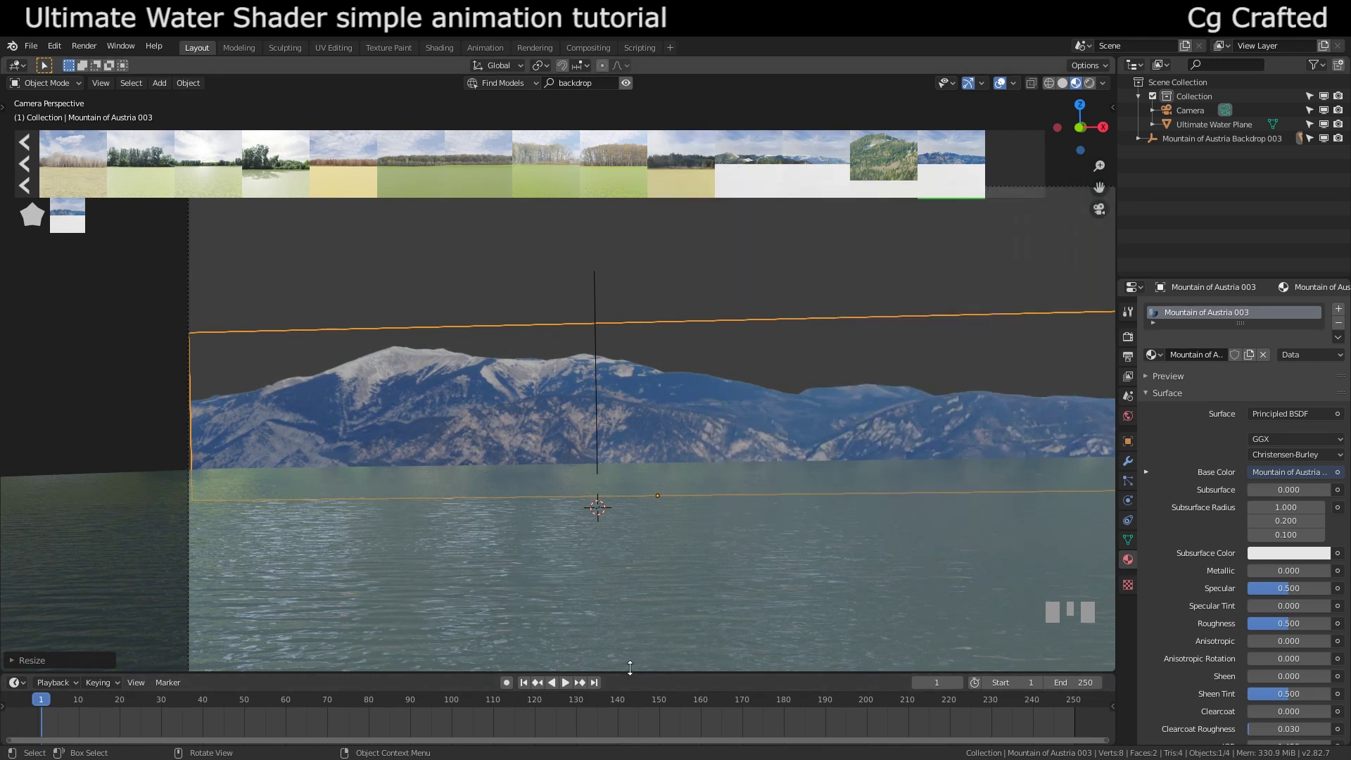
{"action": "left_click", "coordinate": [624, 578]}
{"action": "left_click_drag", "start_coordinate": [645, 524], "coordinate": [1132, 338]}
{"action": "left_click", "coordinate": [1132, 338]}
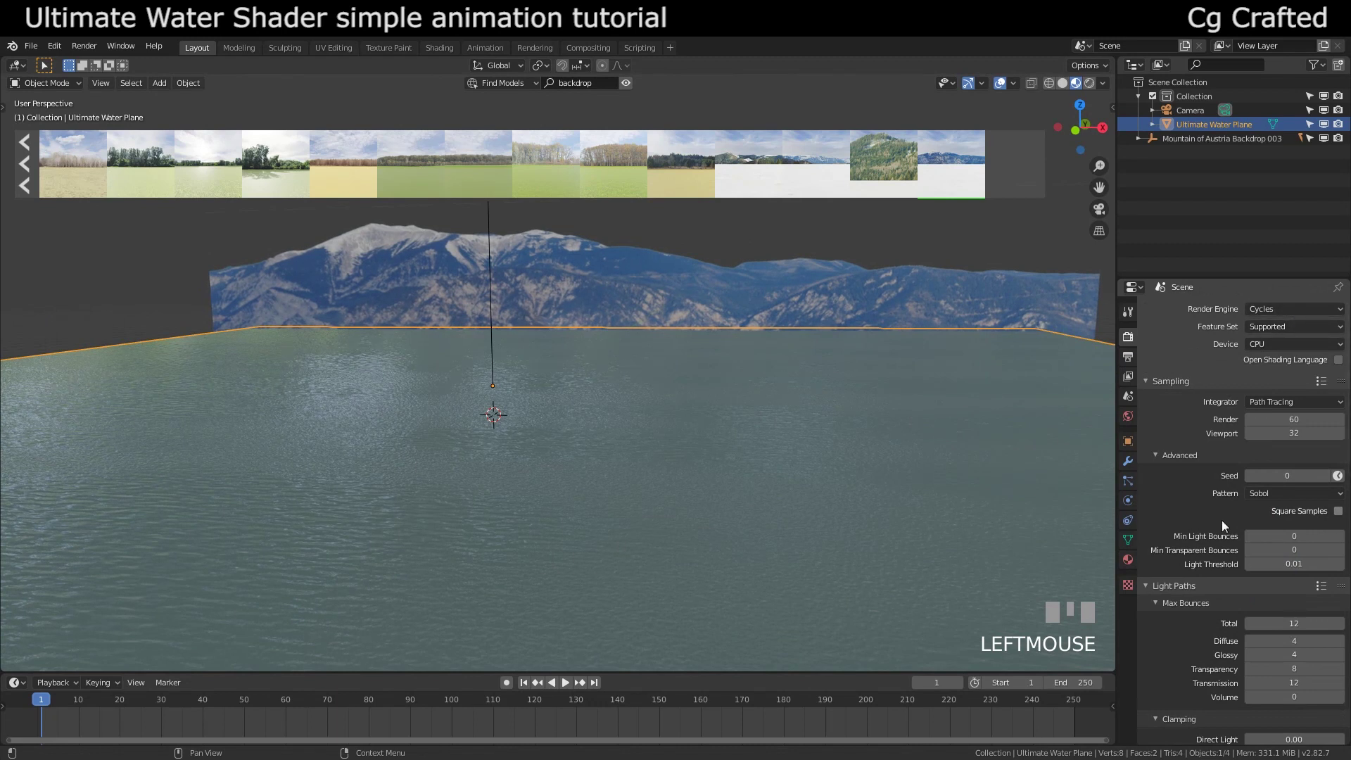
- Play the water animation from the camera view and reveal the Easy HDRI sidebar tab
{"action": "scroll", "scroll_direction": "down", "scroll_amount": 3}
{"action": "left_click_drag", "start_coordinate": [600, 497], "coordinate": [599, 490]}
{"action": "key", "text": "space"}
{"action": "left_click_drag", "start_coordinate": [598, 490], "coordinate": [578, 491]}
{"action": "left_click_drag", "start_coordinate": [621, 403], "coordinate": [1081, 164]}
- Load the bell_park_pier_8k HDR environment through Easy HDRI and the World settings
{"action": "left_click", "coordinate": [1080, 165]}
{"action": "left_click", "coordinate": [979, 123]}
{"action": "left_click", "coordinate": [1093, 176]}
{"action": "left_click", "coordinate": [894, 271]}
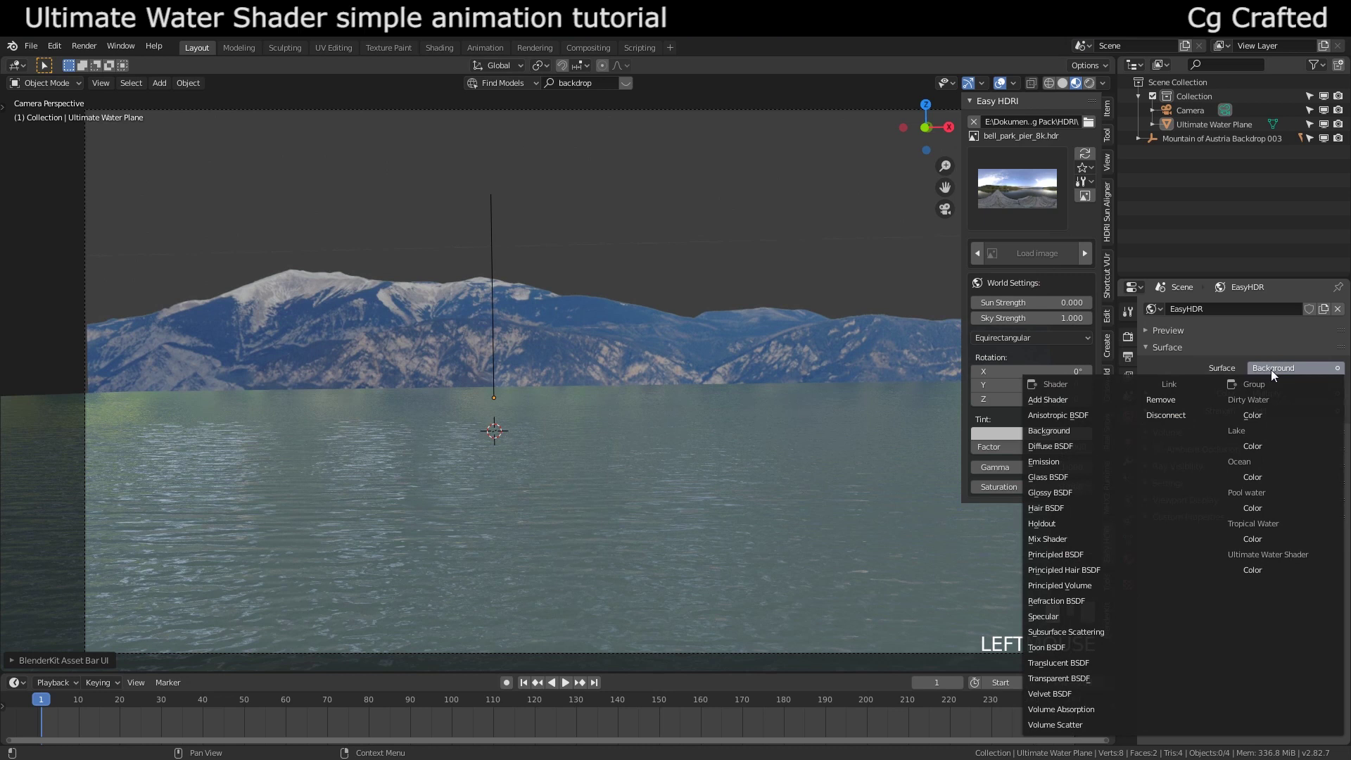
- Set viewport shading to Rendered and limit live rendering to a border region (Ctrl+B)
{"action": "left_click", "coordinate": [1155, 397]}
{"action": "left_click", "coordinate": [1149, 400]}
{"action": "left_click", "coordinate": [1148, 401]}
{"action": "scroll", "scroll_direction": "down", "scroll_amount": 3}
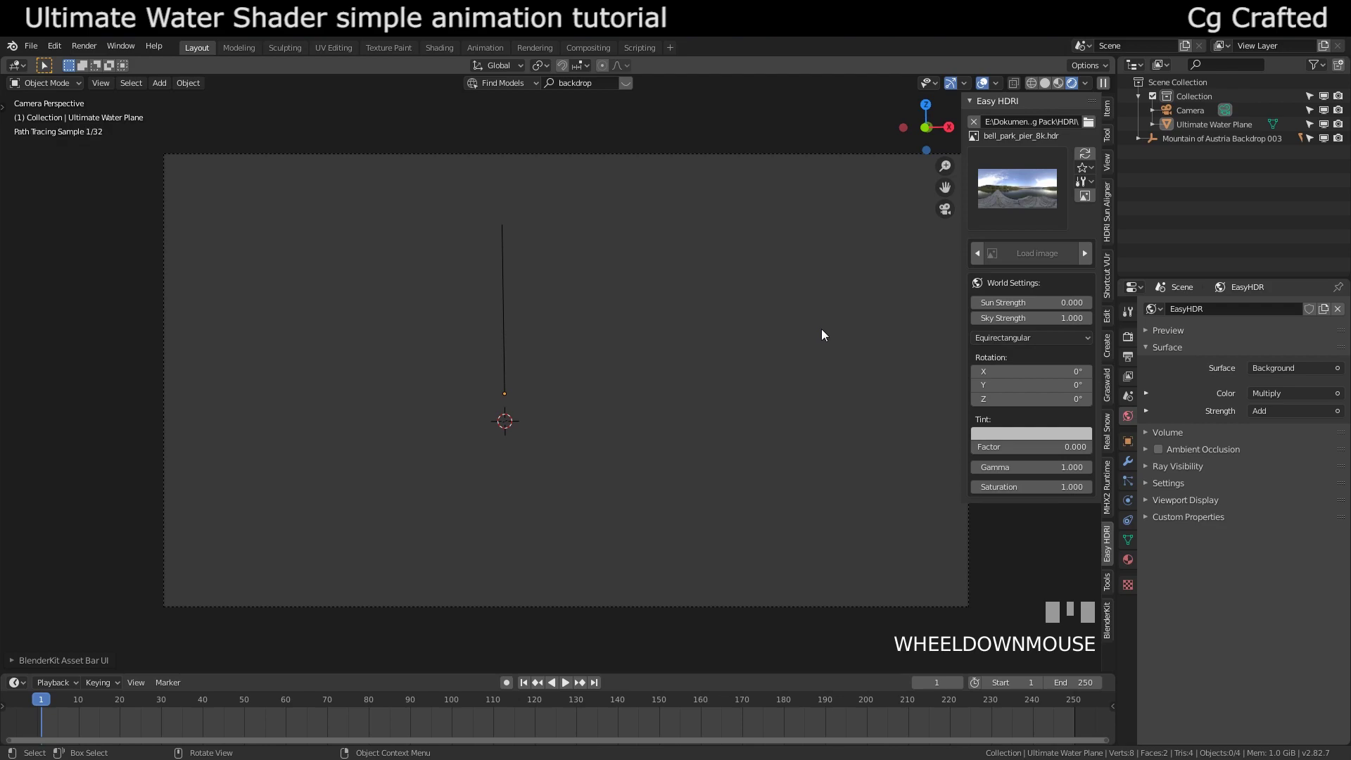
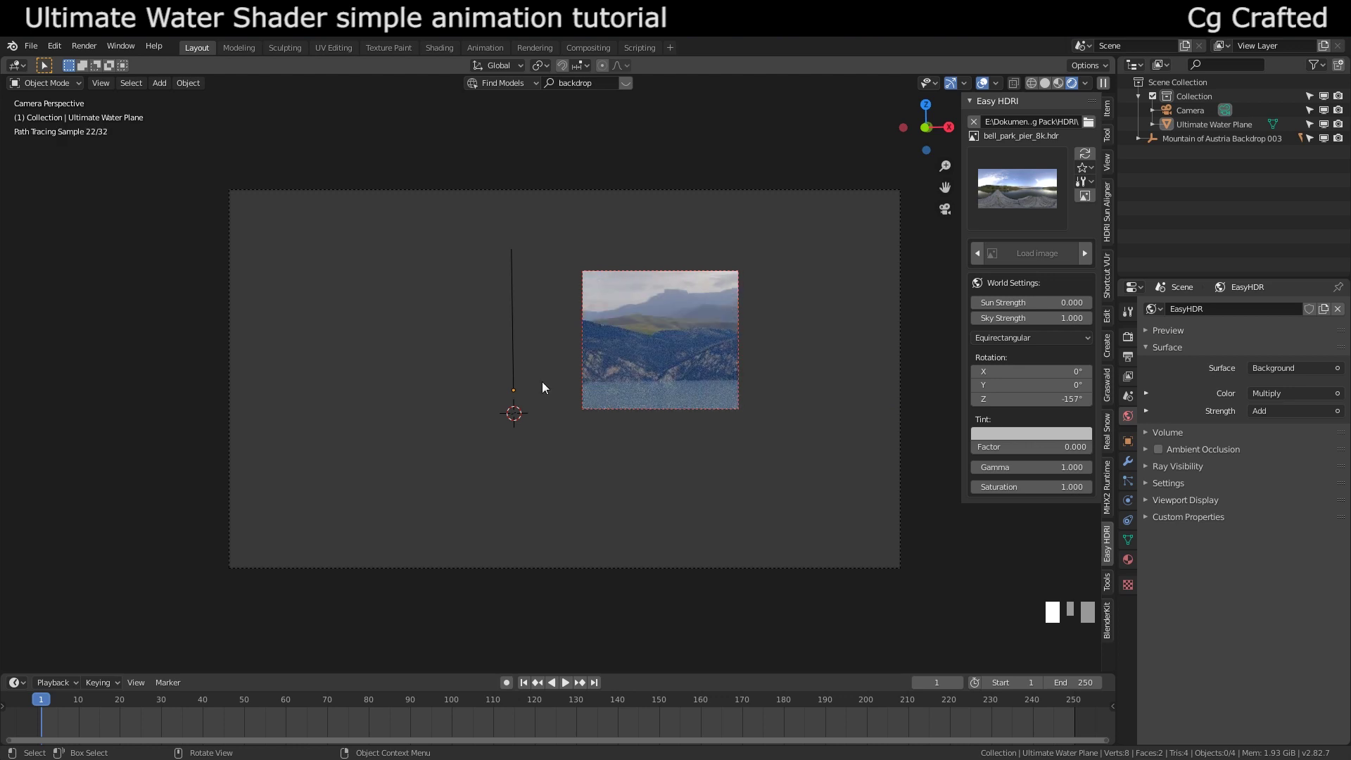
{"action": "key", "text": "ctrl+b"}
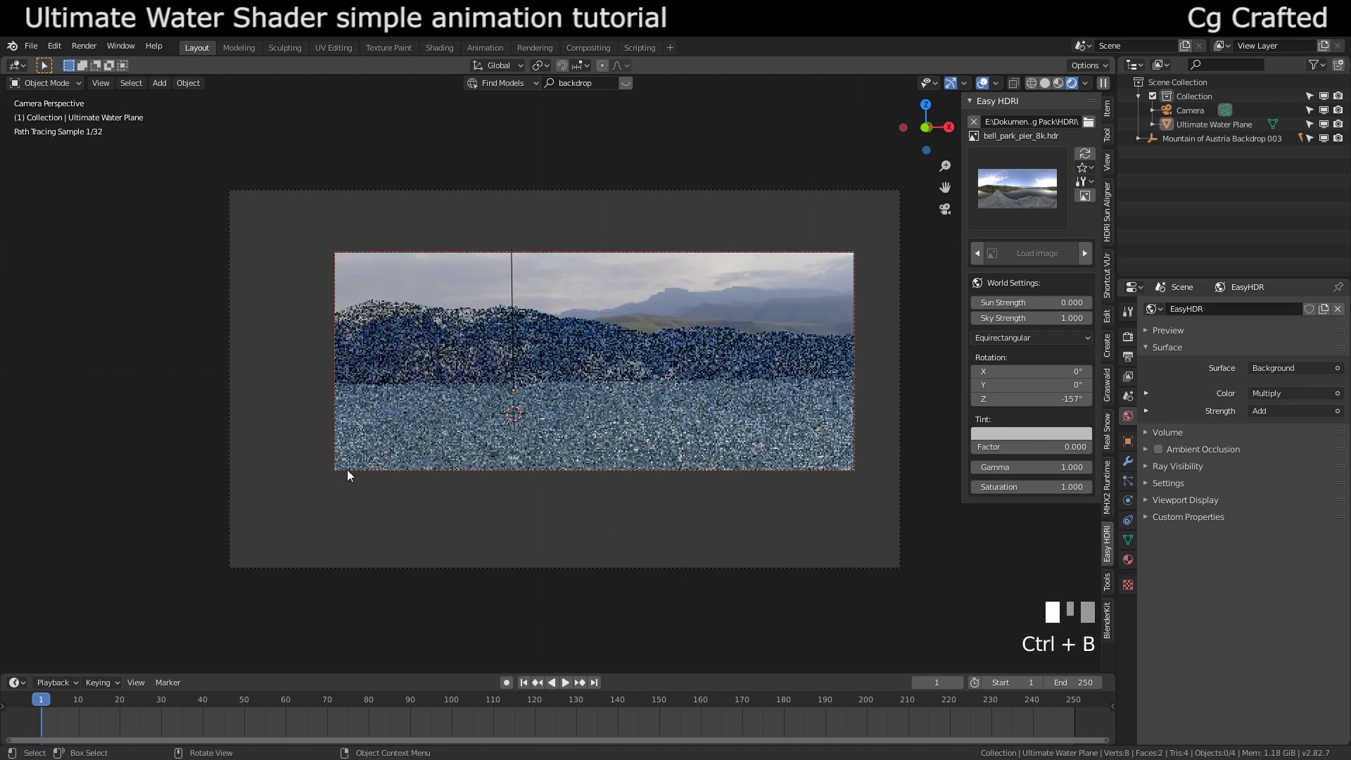